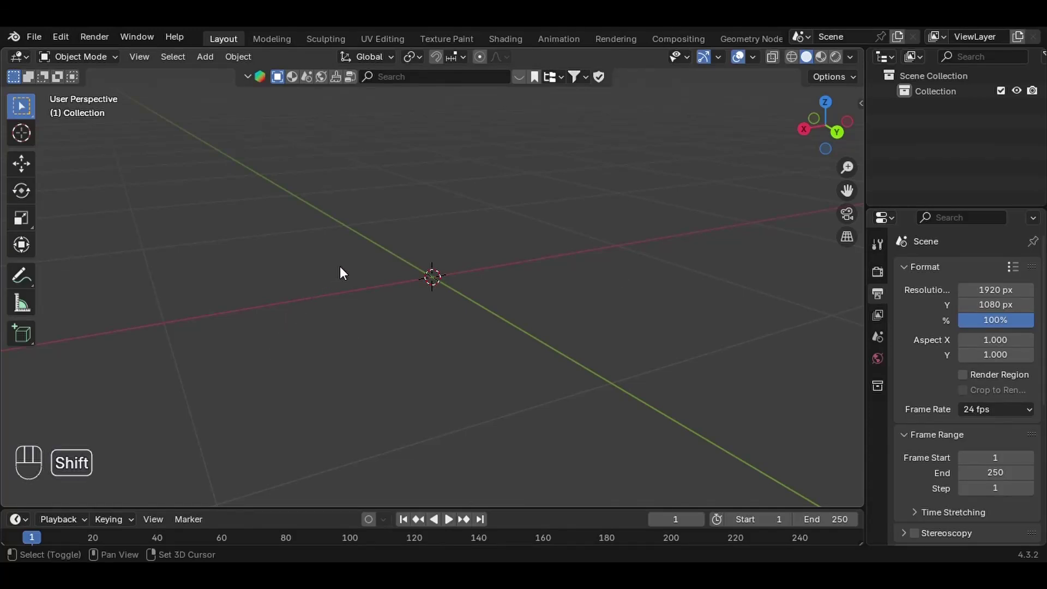
Browse the Add menu's mesh choices to pick a UV Sphere for the empty scene
{"action": "key", "text": "shift+a"}
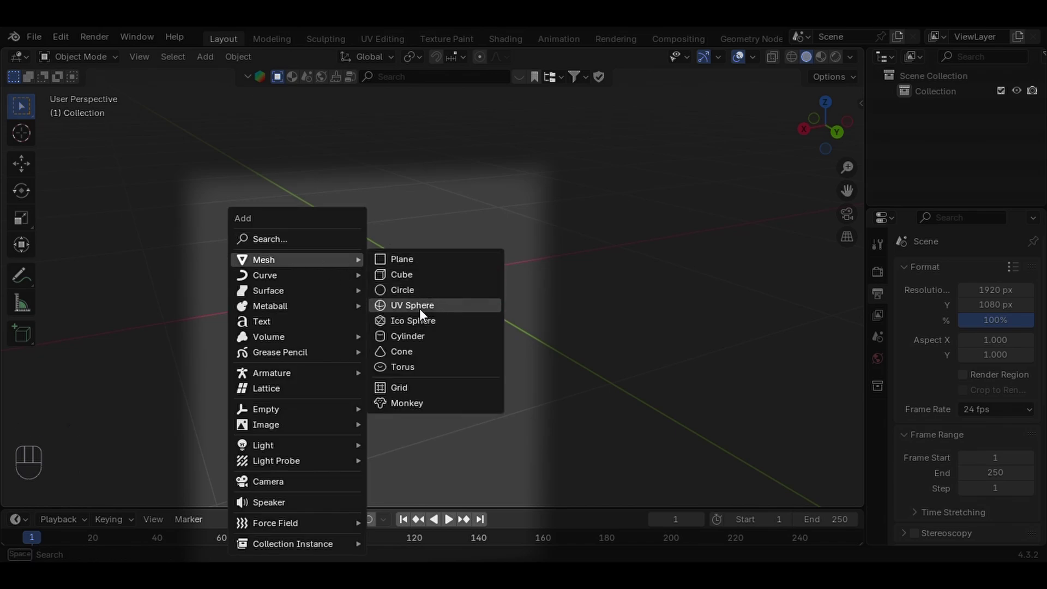
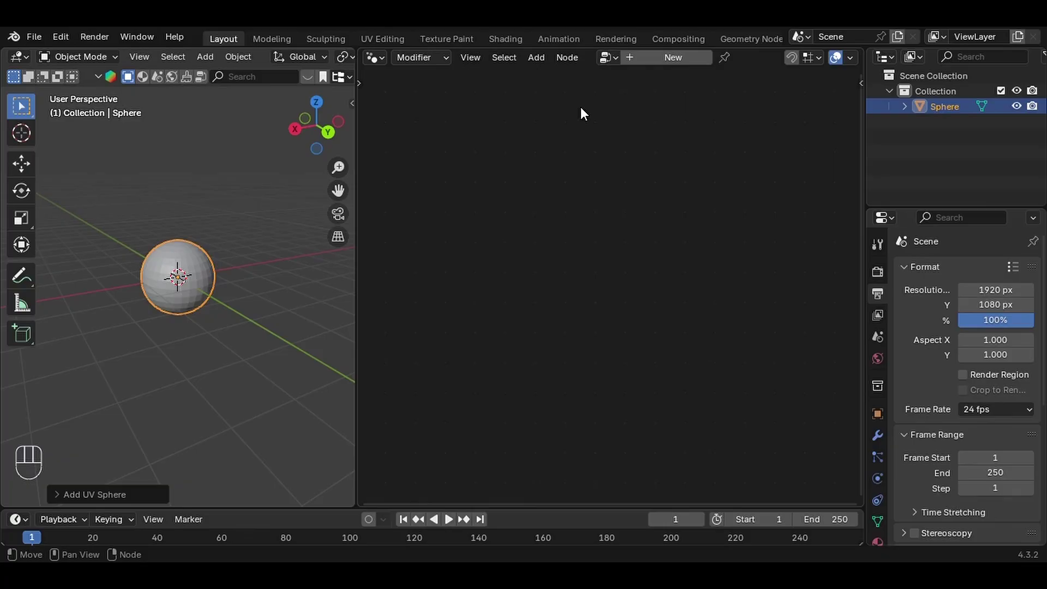
Create a new node tree and drop a Transform Geometry node onto the input-output link
{"action": "left_click", "coordinate": [660, 62]}
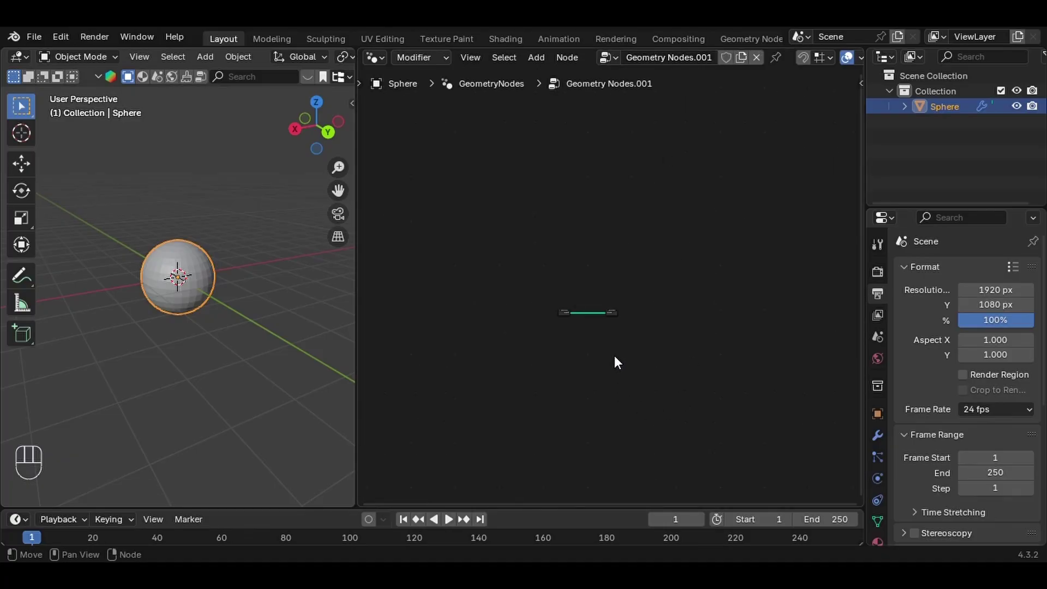
{"action": "middle_click", "coordinate": [667, 251]}
{"action": "left_click_drag", "start_coordinate": [610, 295], "coordinate": [712, 190]}
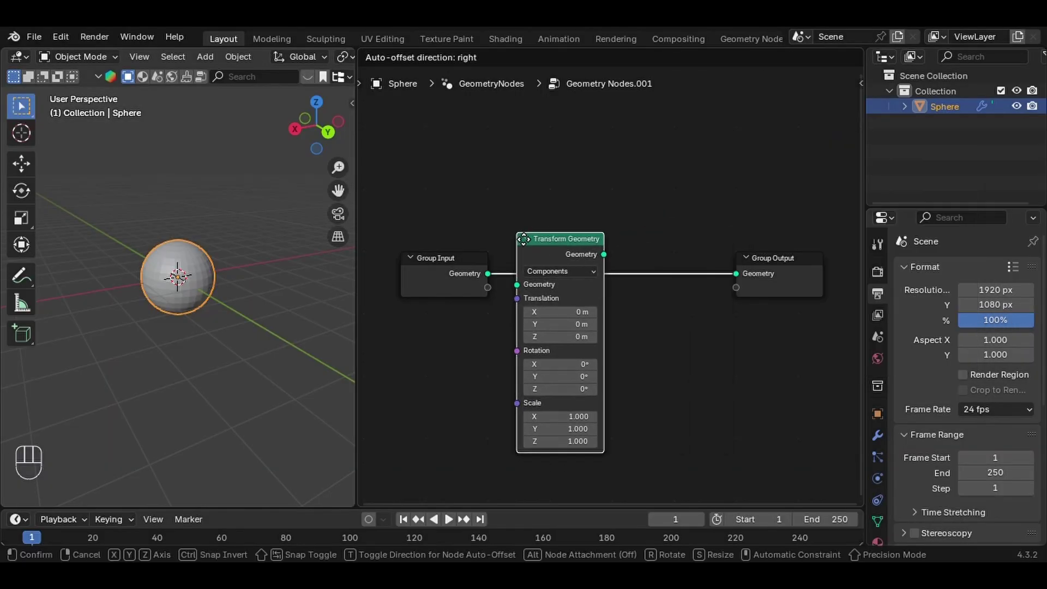
{"action": "left_click", "coordinate": [520, 236]}
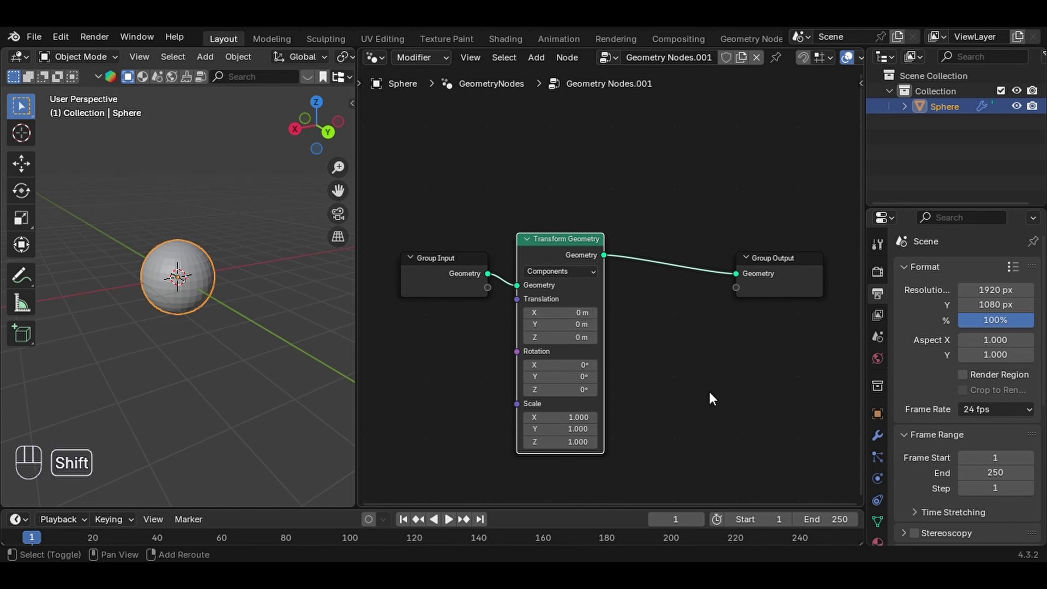
Insert a Subdivision Surface node before Group Output and raise its Level to 2
{"action": "key", "text": "shift+a"}
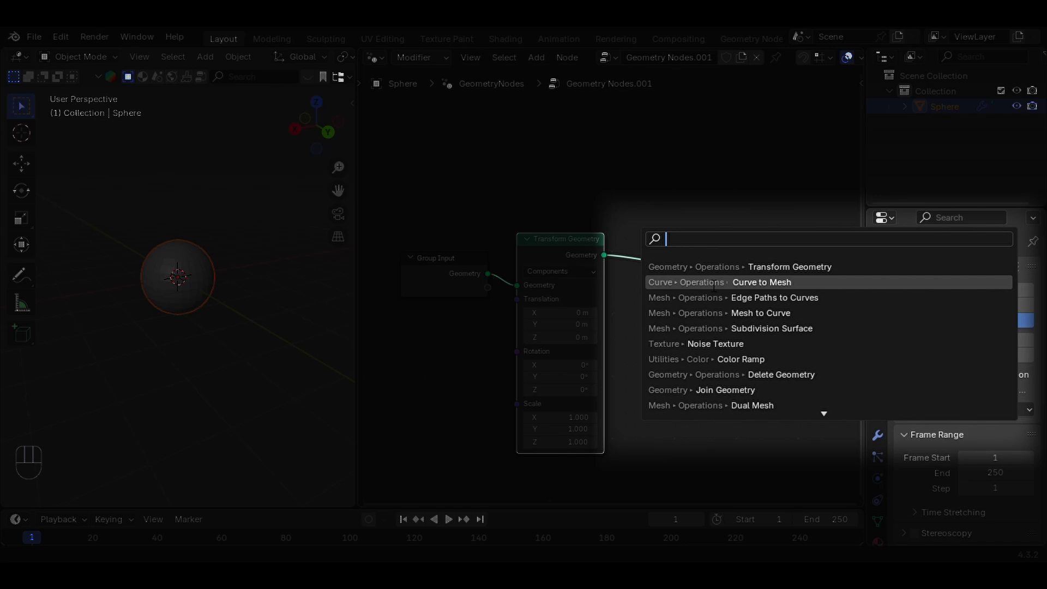
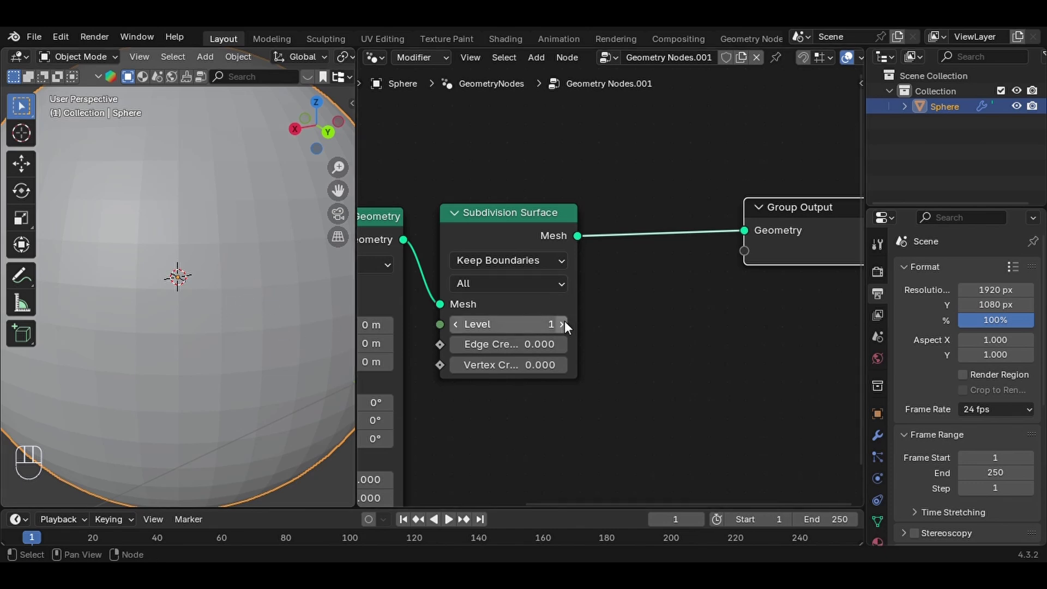
{"action": "left_click", "coordinate": [568, 329]}
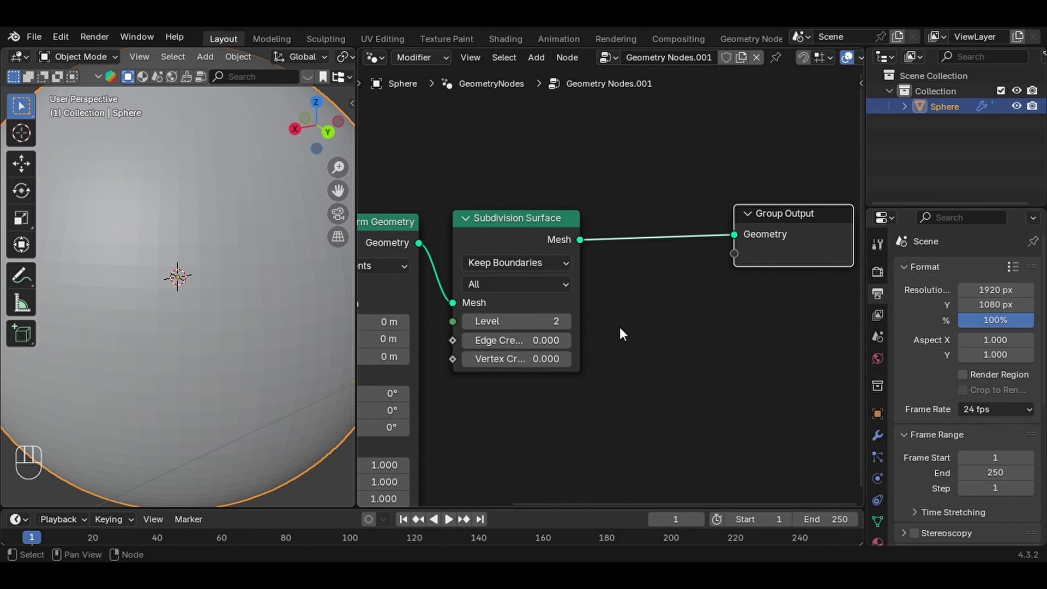
Insert a Mesh to Curve node after Subdivision Surface, viewing the whole wire sphere
{"action": "key", "text": "shift+a"}
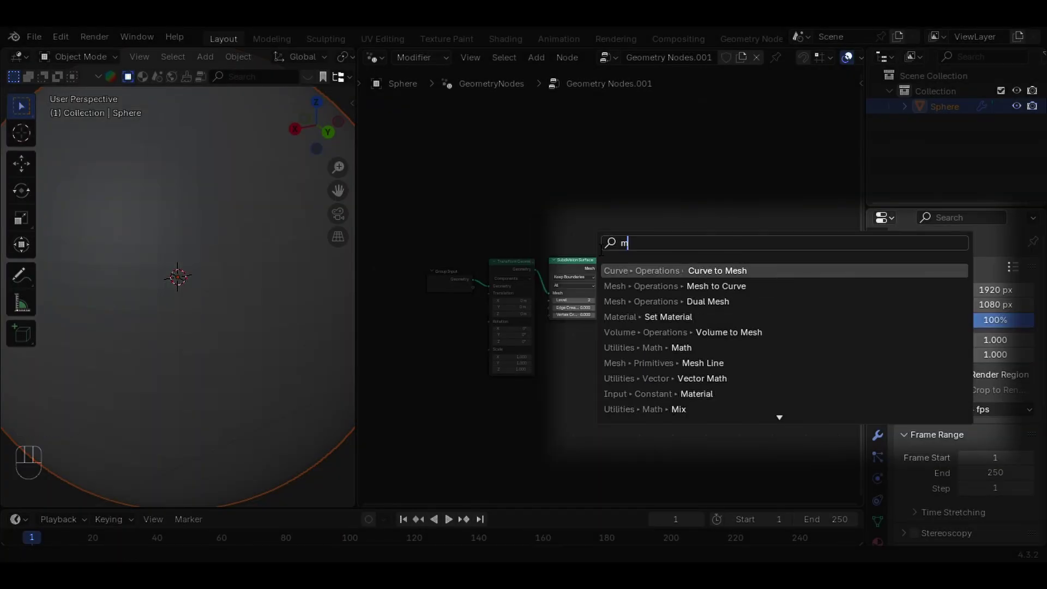
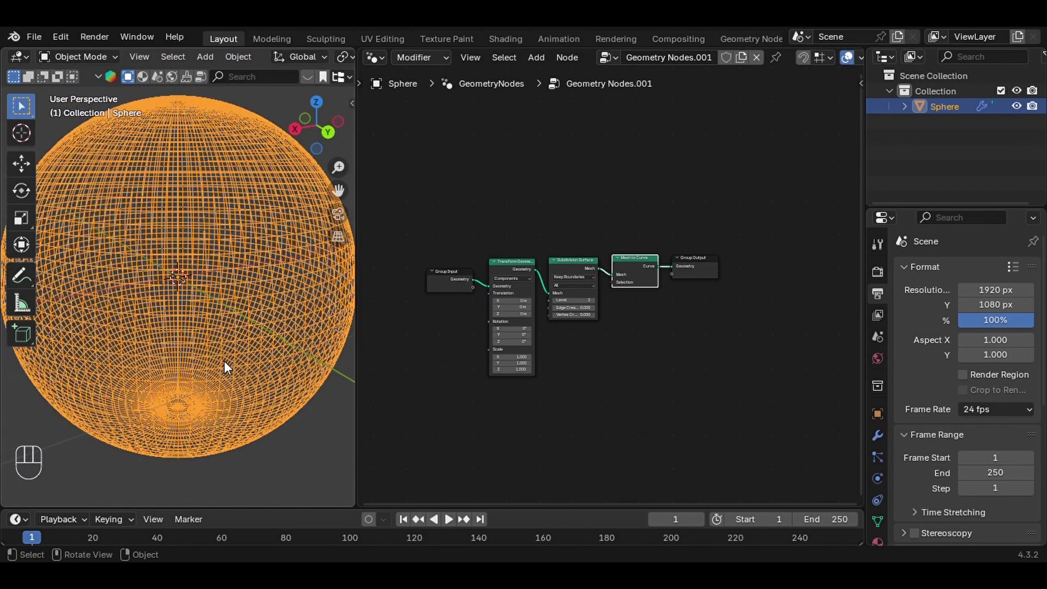
{"action": "left_click_drag", "start_coordinate": [196, 373], "coordinate": [223, 386]}
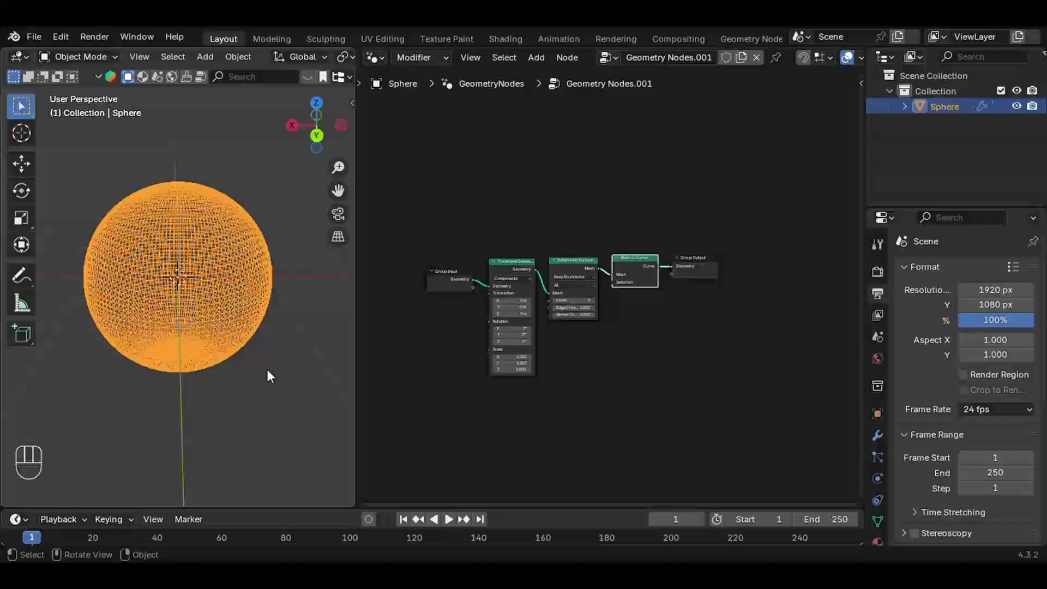
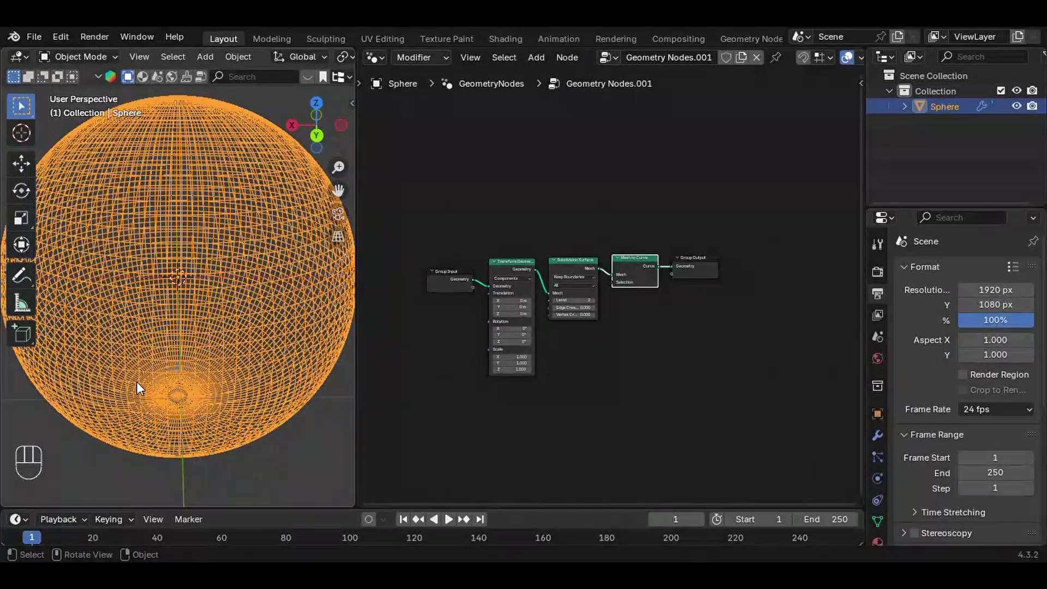
{"action": "left_click_drag", "start_coordinate": [148, 387], "coordinate": [142, 385]}
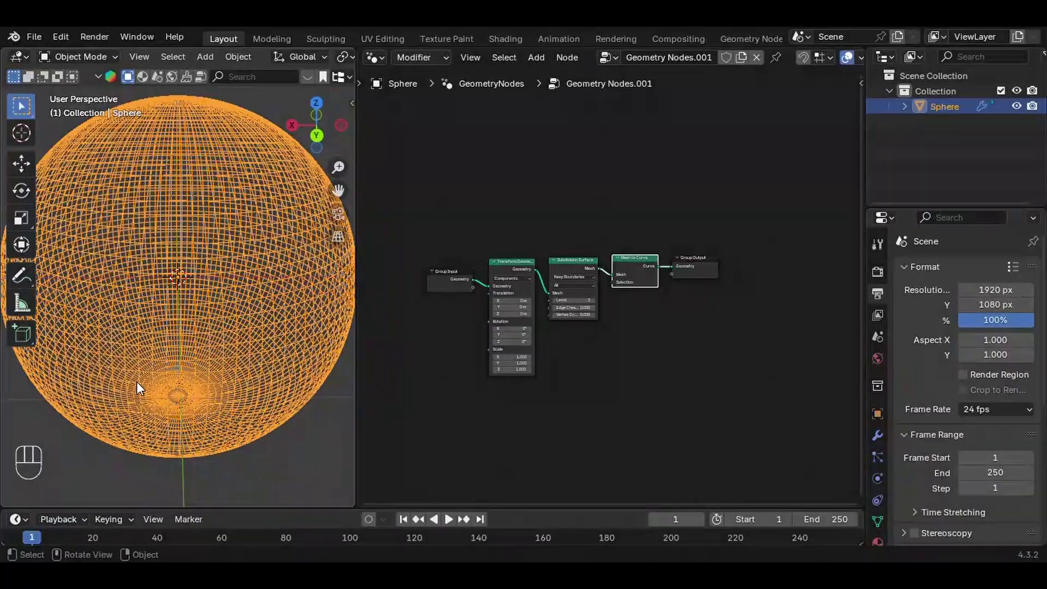
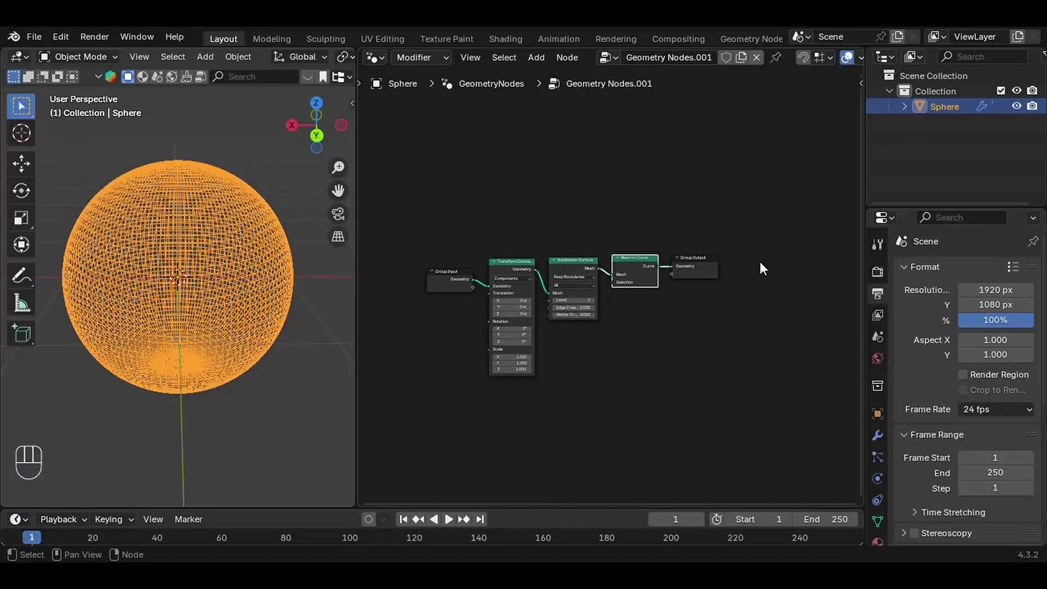
Feed a Curve Circle of radius 0.009 m into Curve to Mesh to thicken the wires into tubes
{"action": "left_click", "coordinate": [562, 434]}
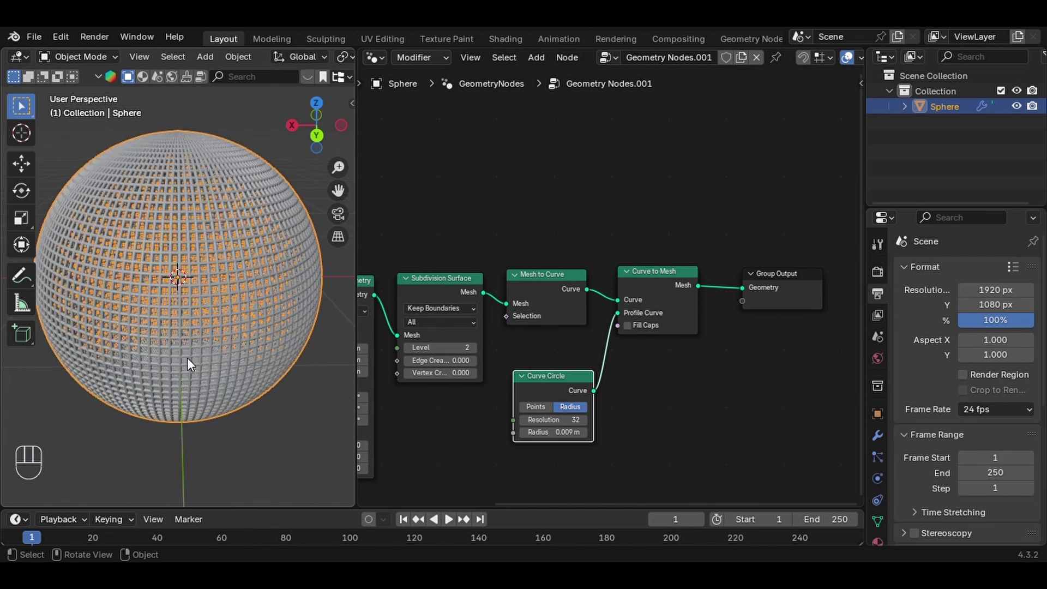
{"action": "left_click_drag", "start_coordinate": [193, 361], "coordinate": [213, 382]}
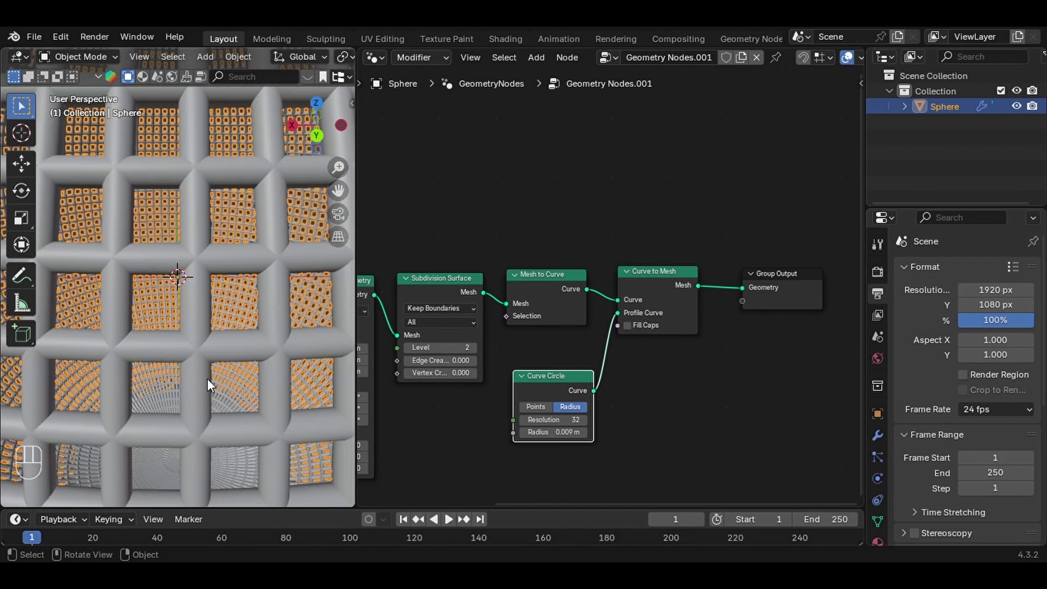
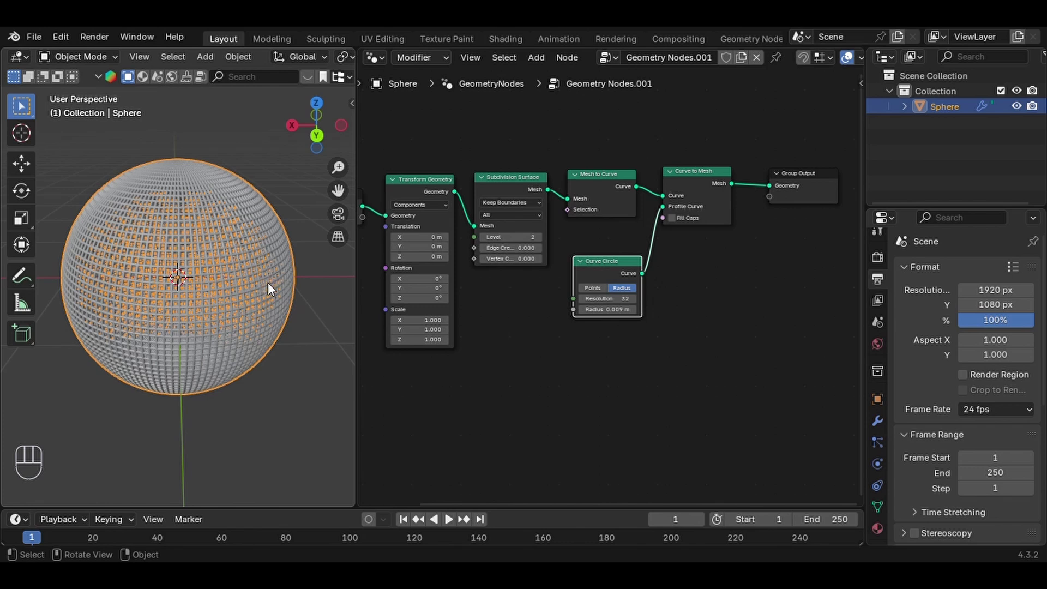
Add a second slot with Material.001 and set its Base Color to magenta #E700DF
{"action": "left_click", "coordinate": [877, 534]}
{"action": "left_click_drag", "start_coordinate": [972, 342], "coordinate": [1034, 276]}
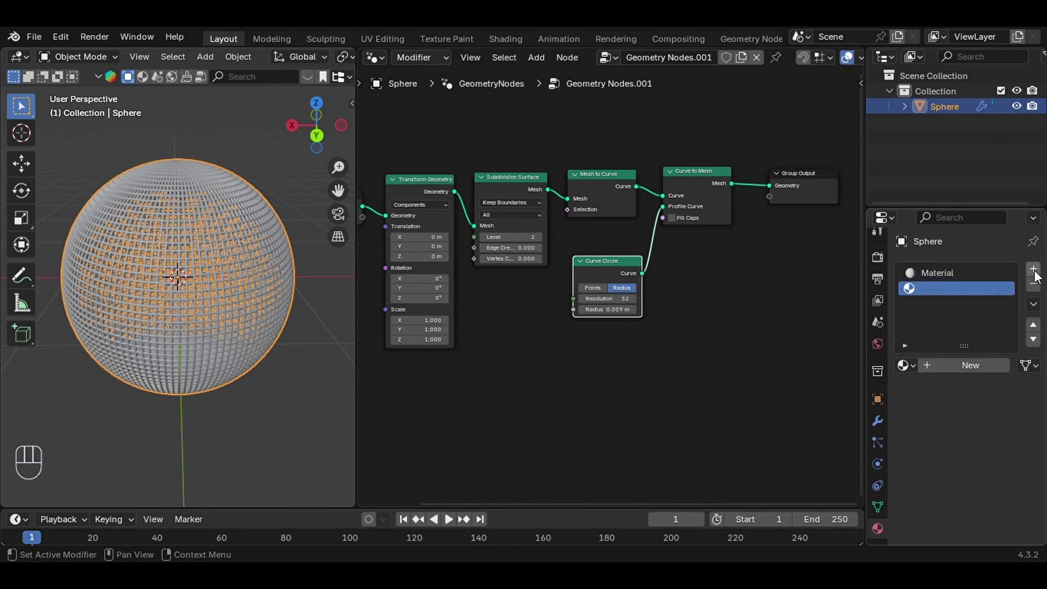
{"action": "left_click_drag", "start_coordinate": [976, 369], "coordinate": [956, 361]}
{"action": "left_click", "coordinate": [983, 463]}
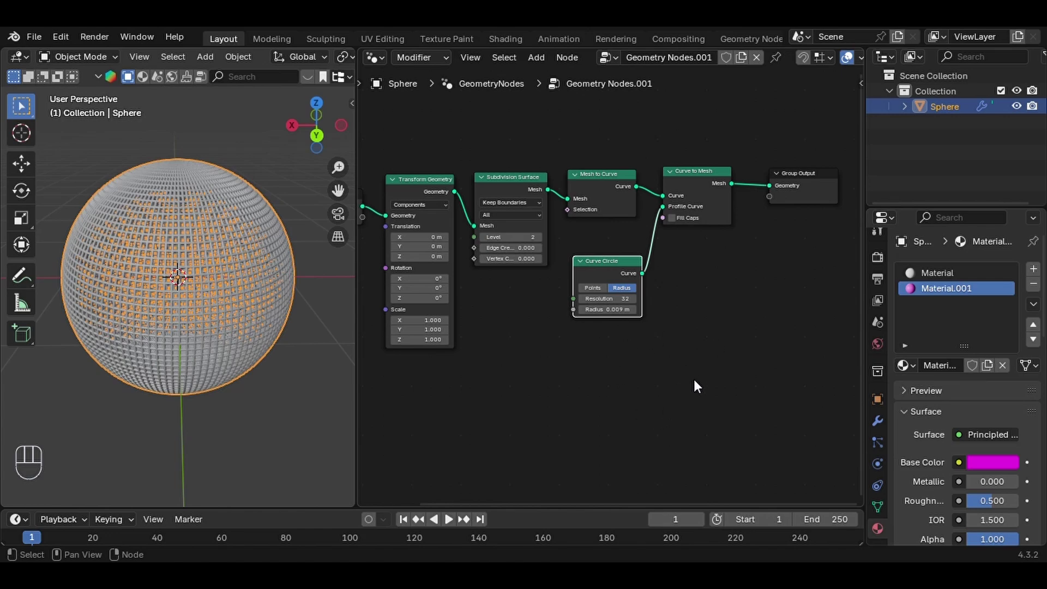
Search the node list for Set Material to insert before Group Output
{"action": "key", "text": "shift+a"}
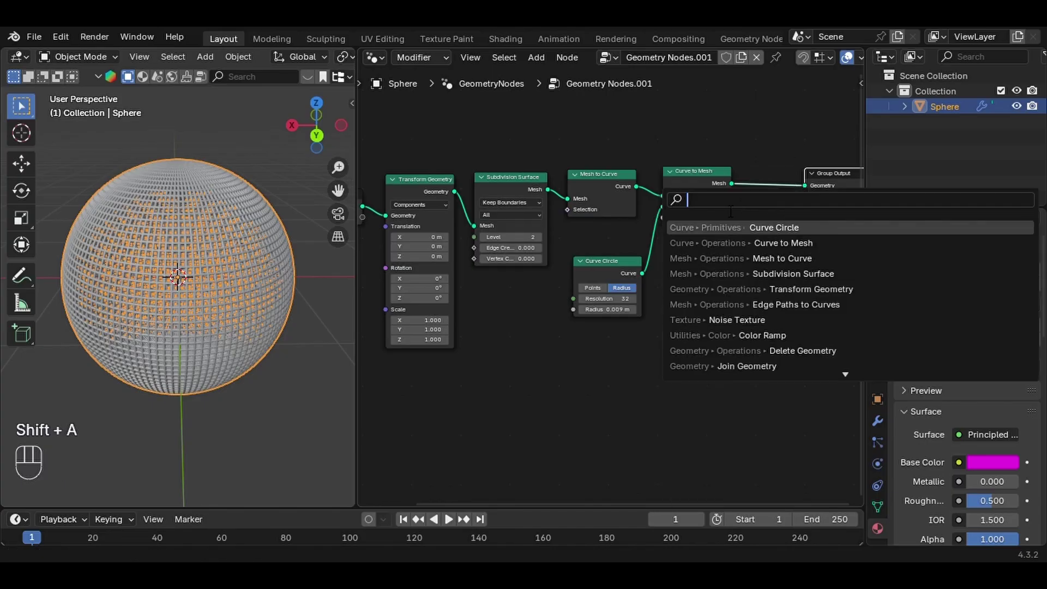
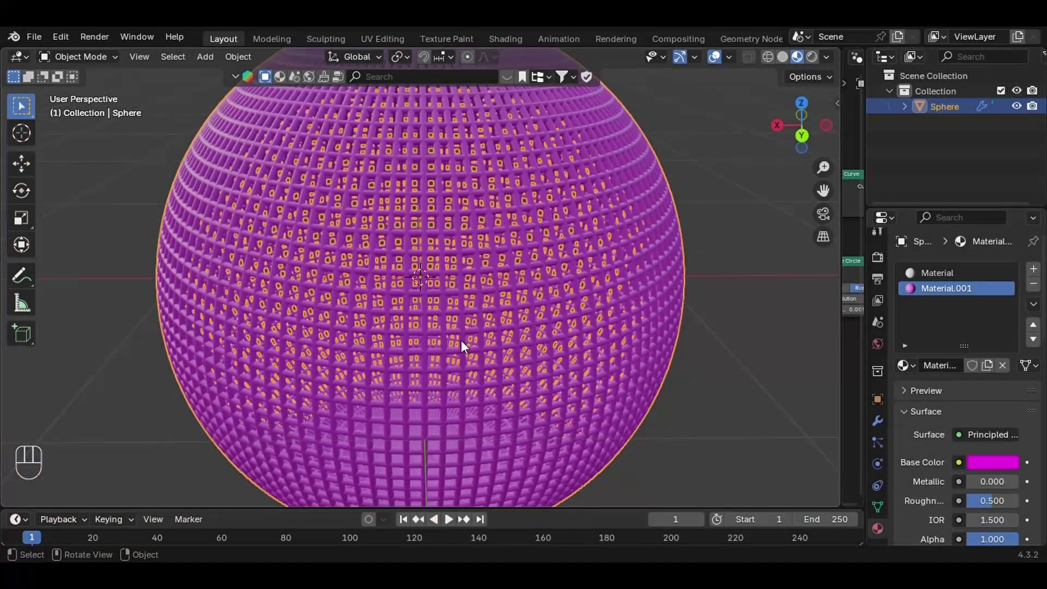
{"action": "left_click", "coordinate": [601, 361]}
{"action": "middle_click", "coordinate": [606, 360]}
{"action": "left_click", "coordinate": [605, 360]}
{"action": "middle_click", "coordinate": [584, 355]}
{"action": "left_click_drag", "start_coordinate": [536, 344], "coordinate": [456, 344]}
{"action": "left_click_drag", "start_coordinate": [456, 344], "coordinate": [432, 346]}
{"action": "middle_click", "coordinate": [432, 346]}
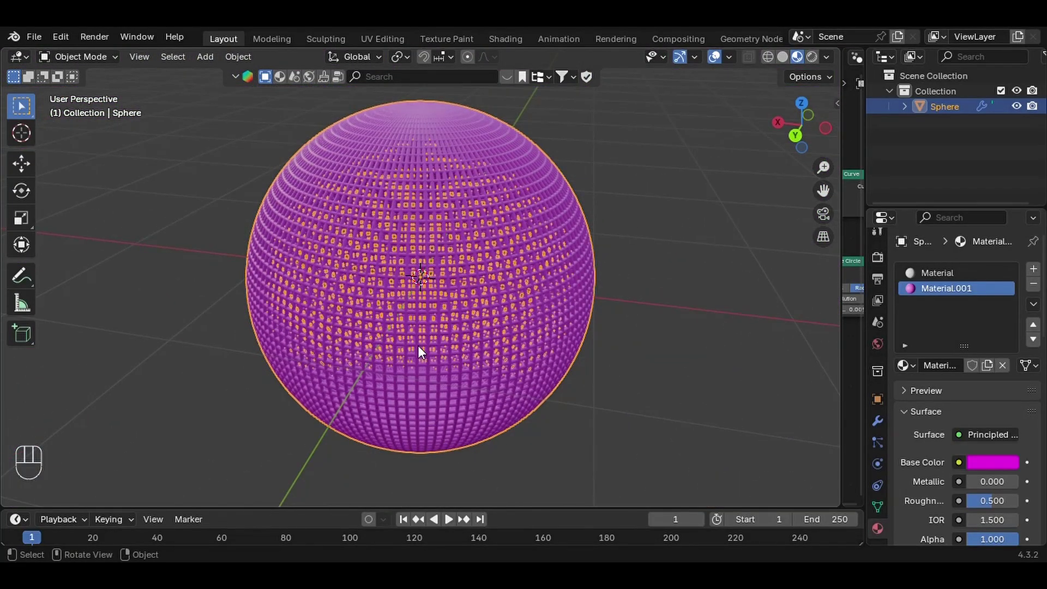